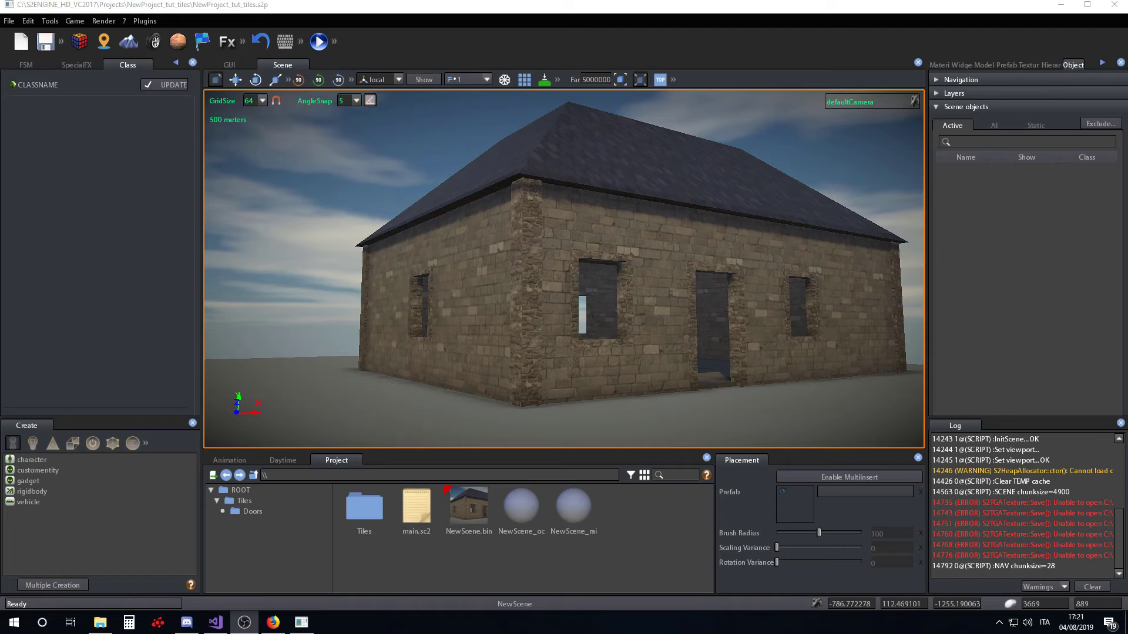
Step: Browse the Project panel to Tiles > Doors and place the door.so2 prefab in the scene
text(wds)
right_click(694, 290)
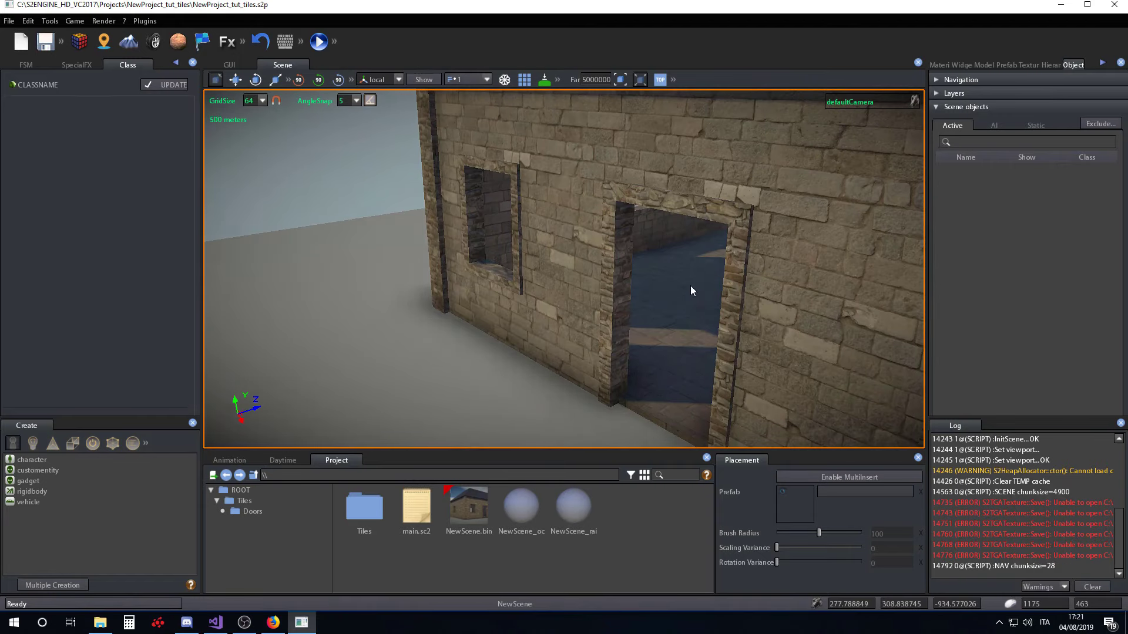
text(aaa)
right_click(760, 275)
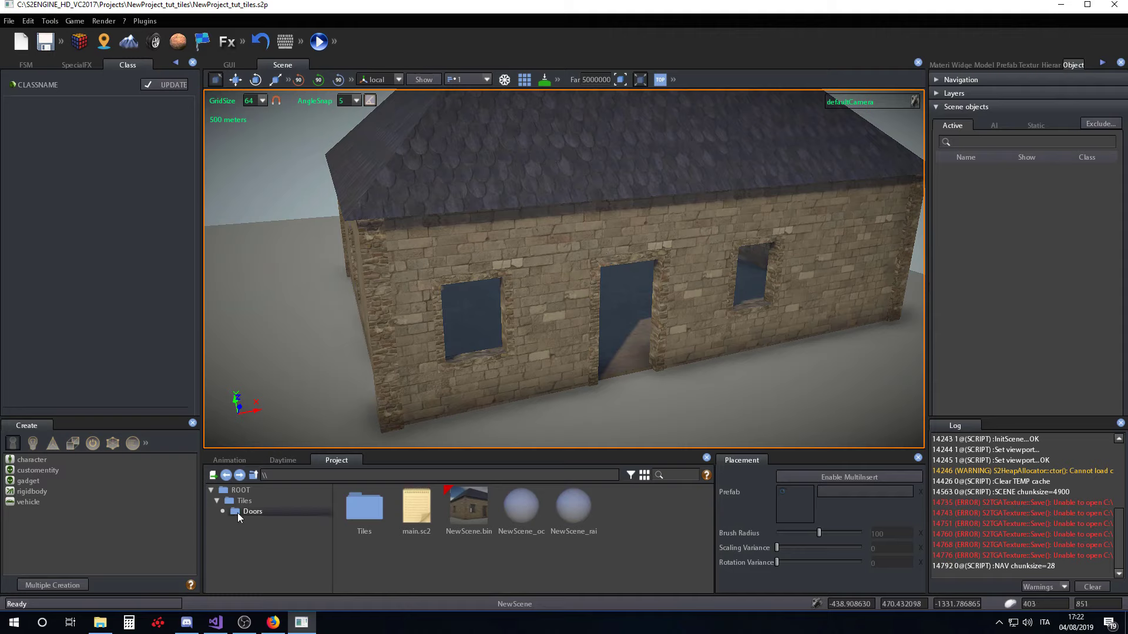
click(250, 519)
click(292, 505)
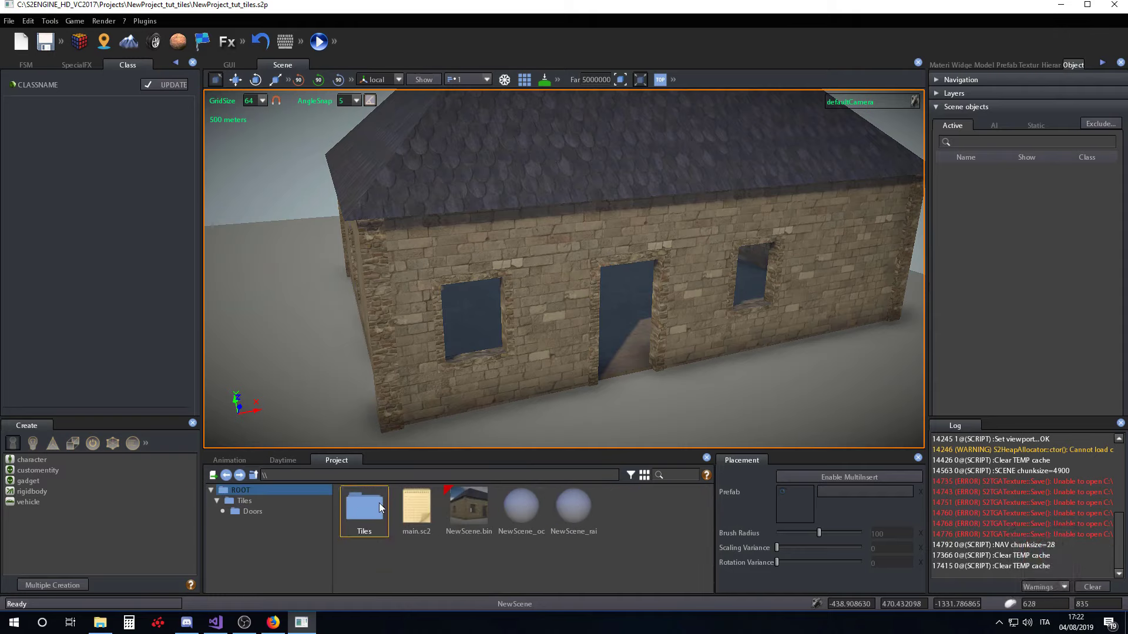
click(382, 507)
click(382, 529)
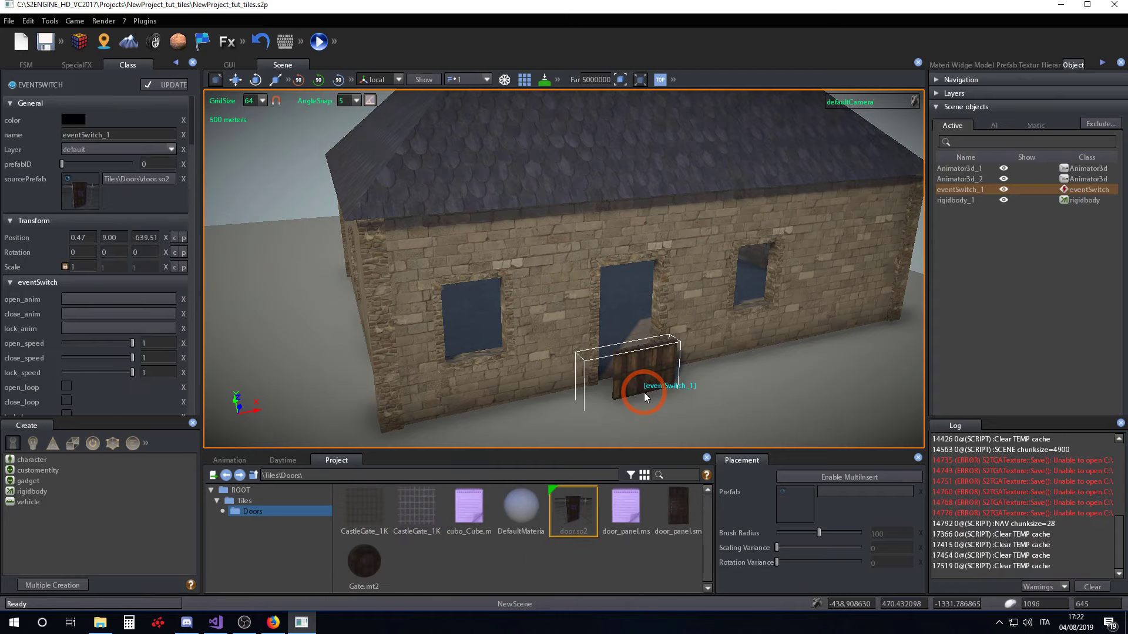
Step: Move the placed door with the gizmo up and sideways until it sits inside the front doorway frame
drag(625, 439, 273, 106)
click(283, 105)
right_click(573, 283)
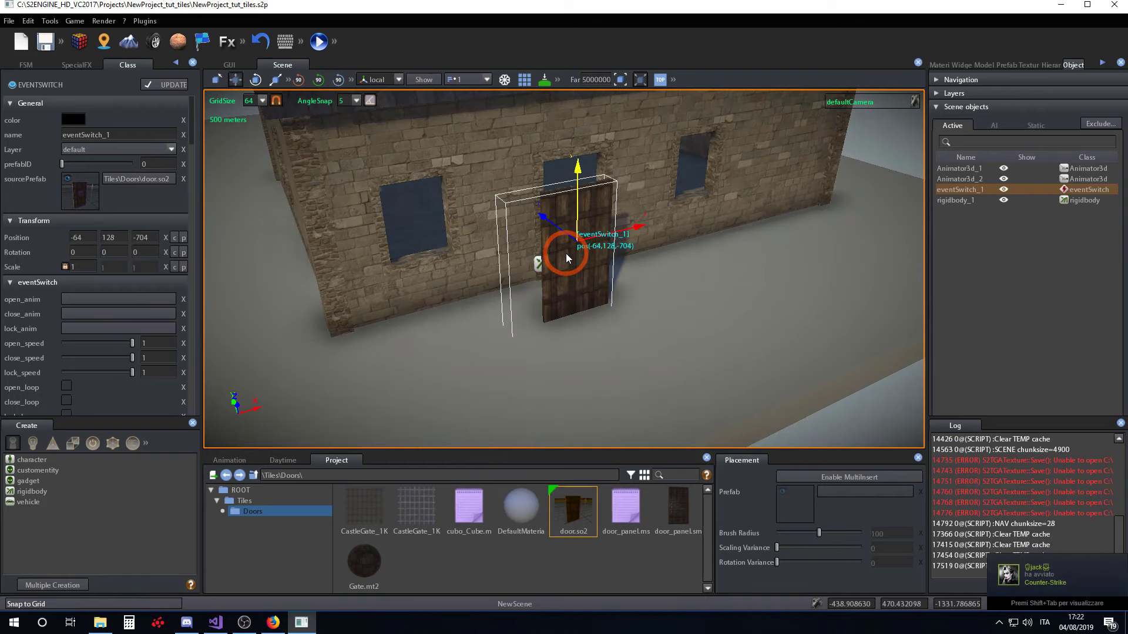
drag(572, 260, 569, 276)
text(ddd)
drag(569, 277, 395, 280)
drag(413, 267, 591, 285)
key(a)
right_click(591, 285)
drag(985, 216, 1022, 91)
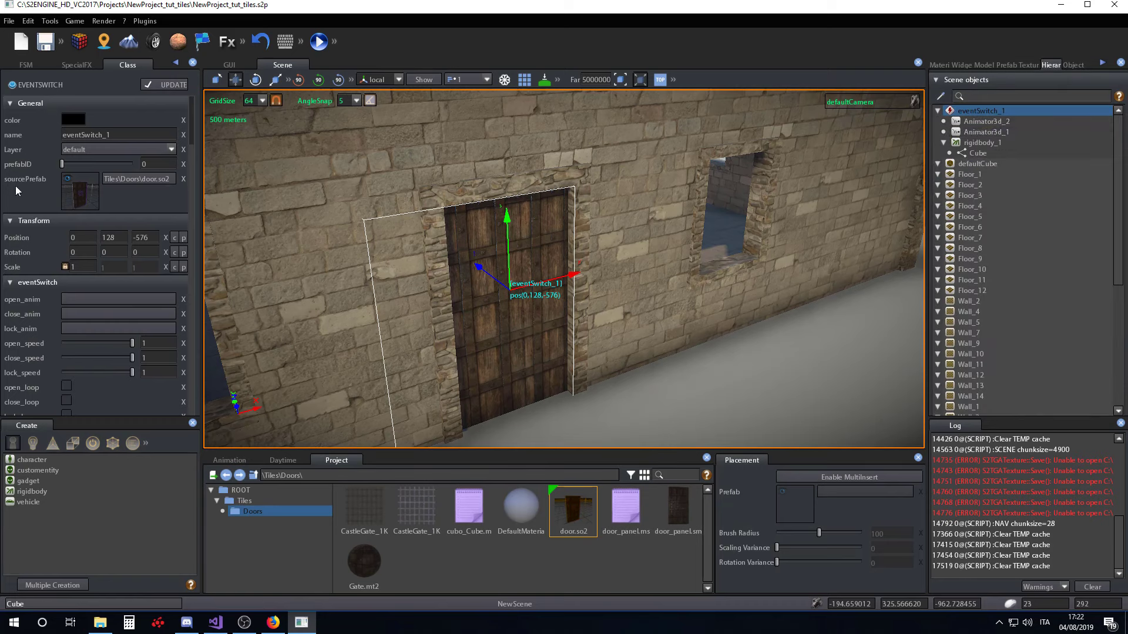
click(999, 126)
scroll(down, 3)
scroll(up, 3)
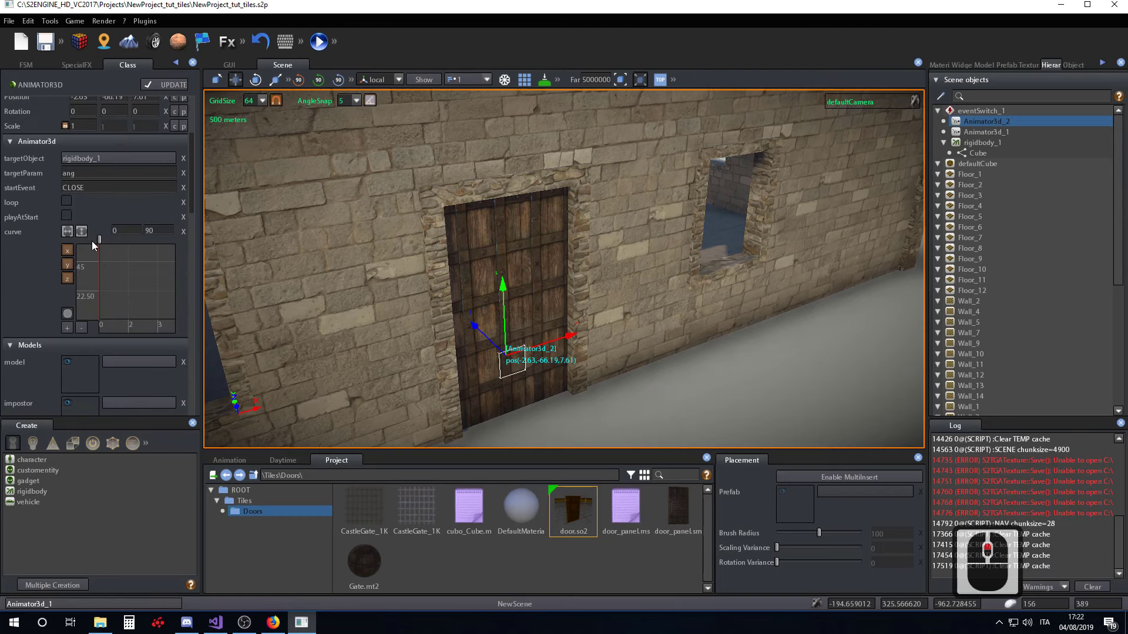
click(75, 236)
click(72, 236)
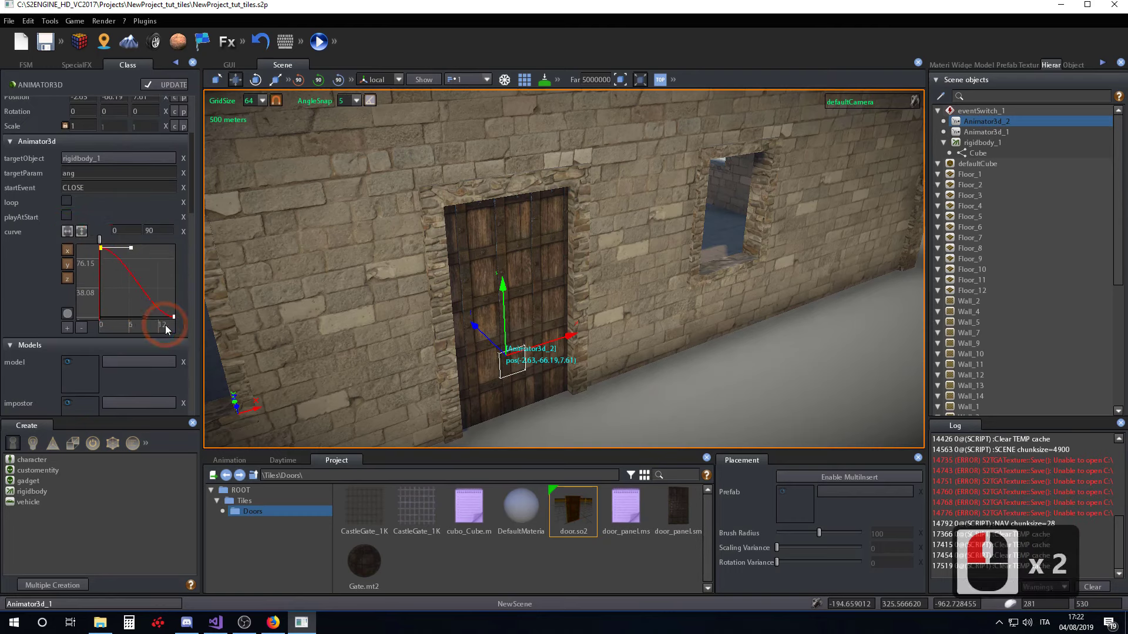
click(973, 135)
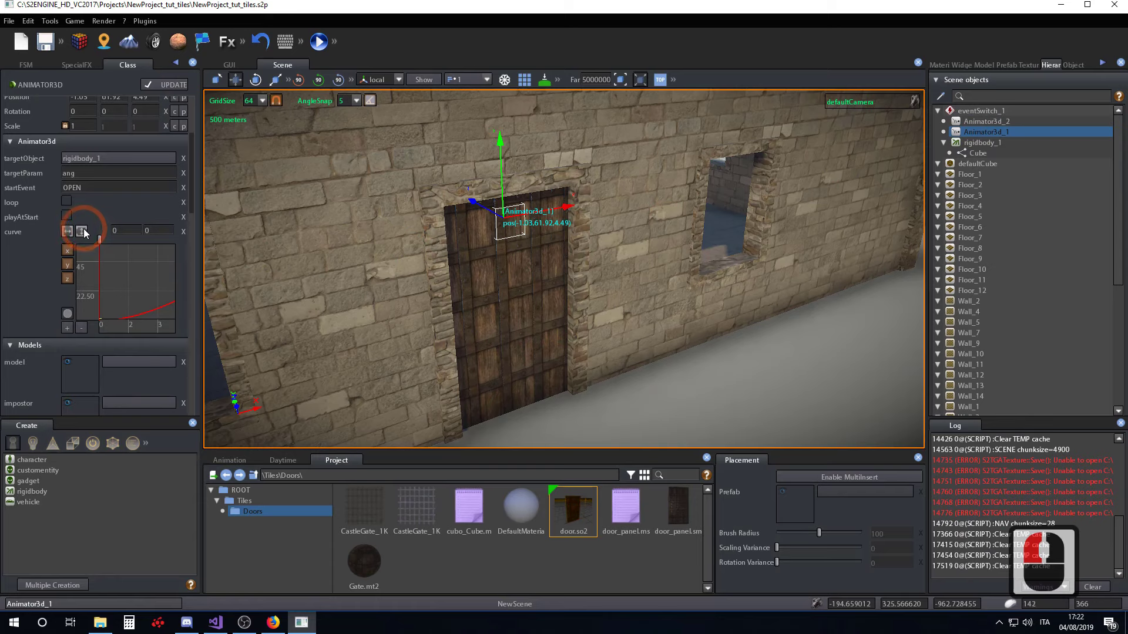
click(85, 232)
click(69, 235)
click(984, 150)
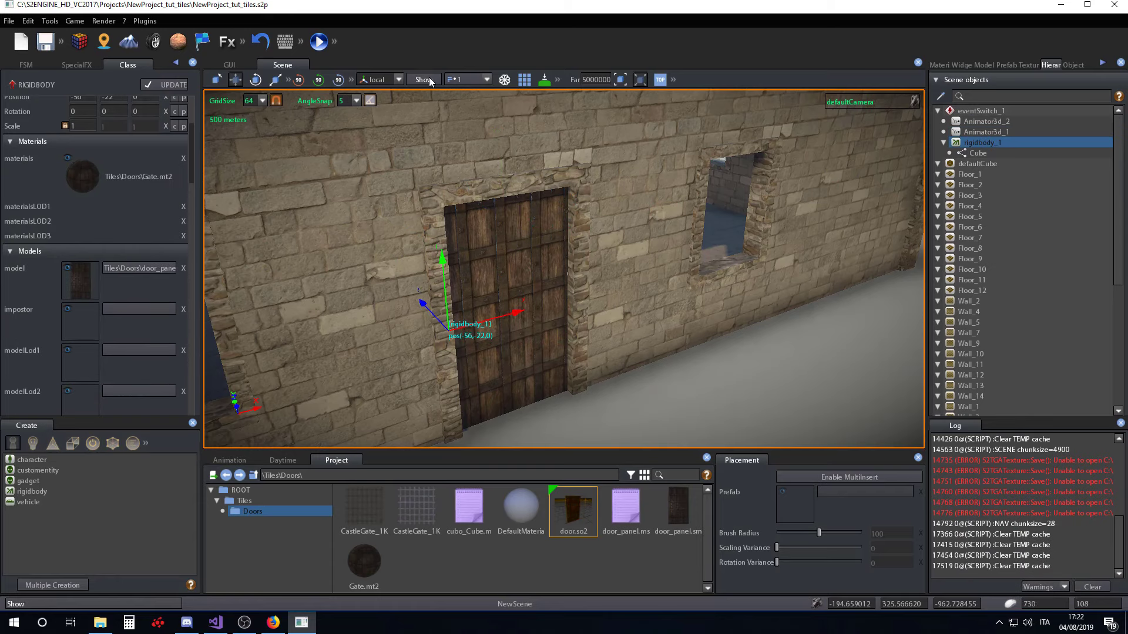
click(432, 82)
text(sa)
right_click(655, 264)
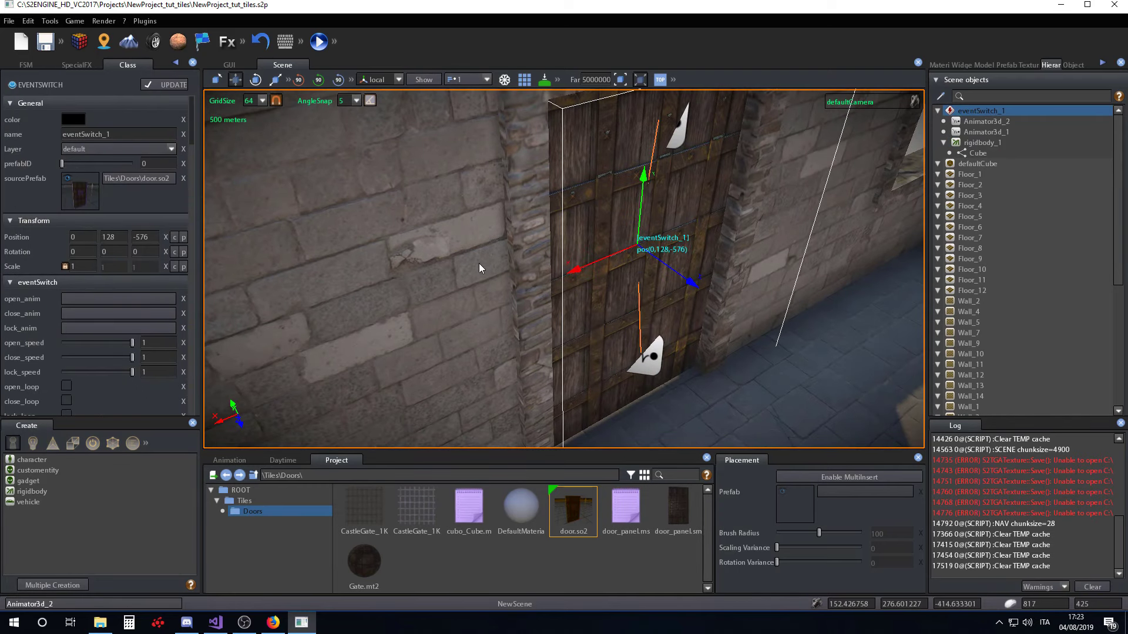
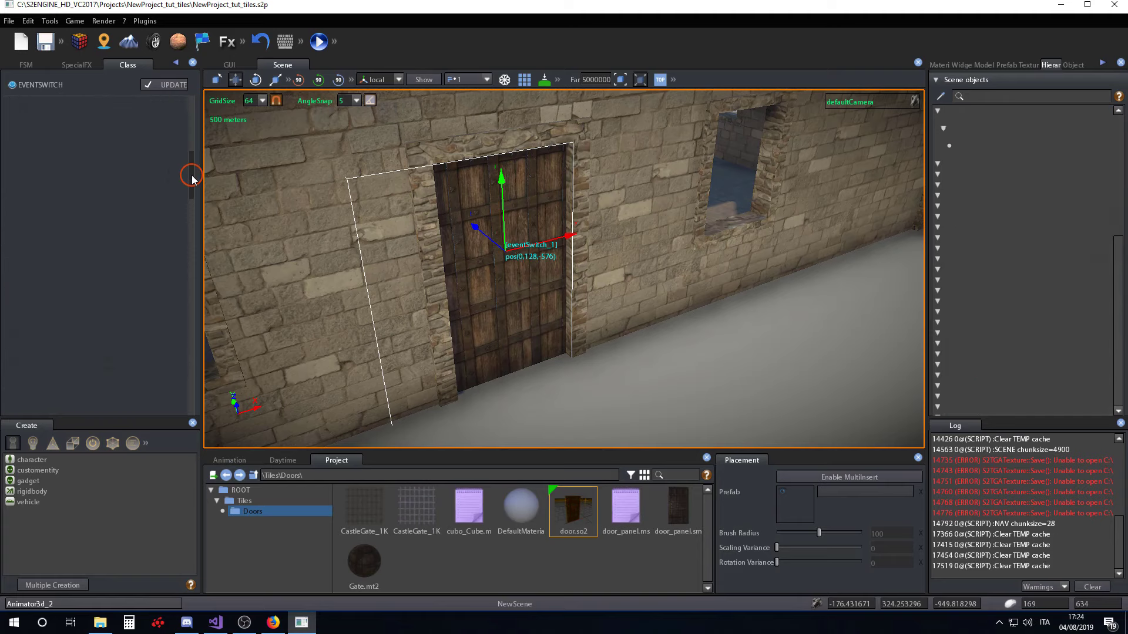
middle_click(124, 306)
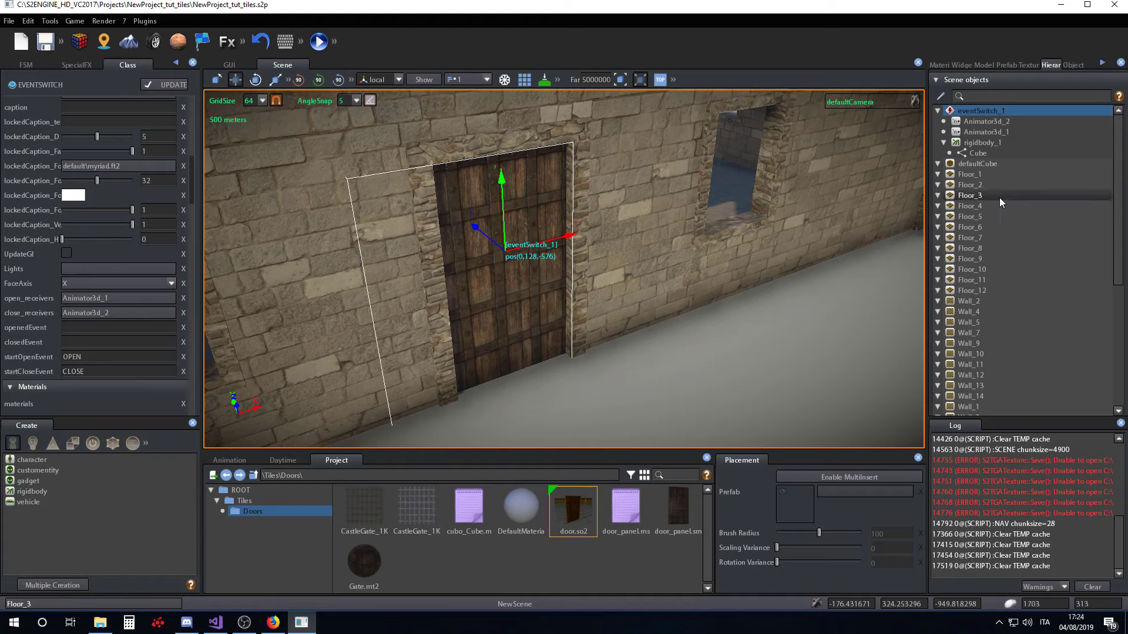
click(981, 134)
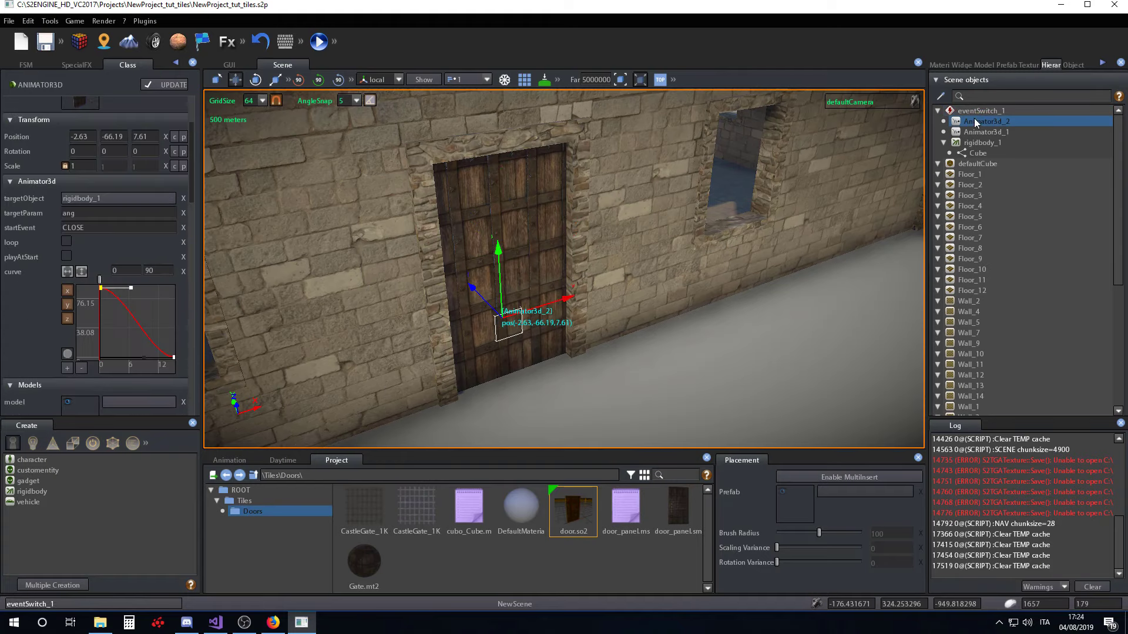
drag(962, 118, 115, 198)
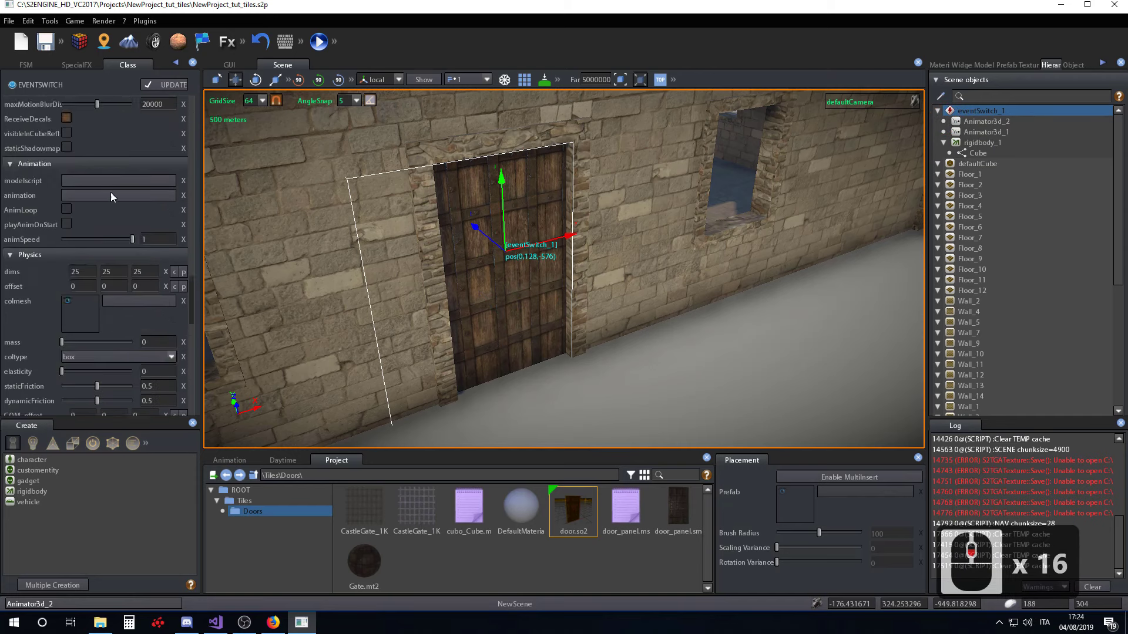
click(59, 234)
click(174, 219)
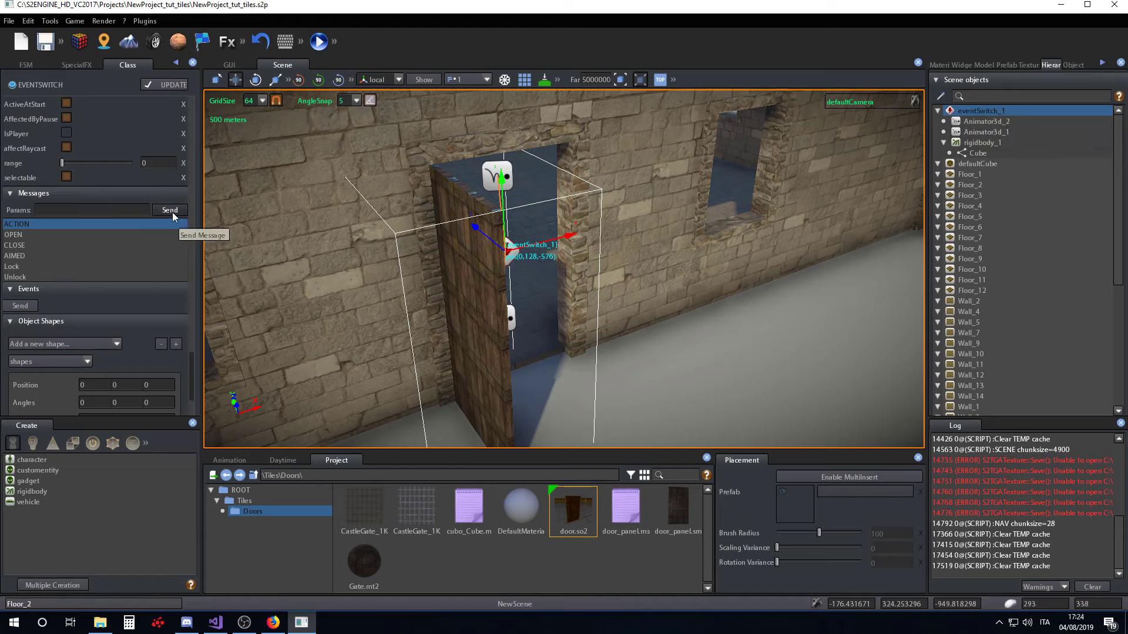
click(174, 216)
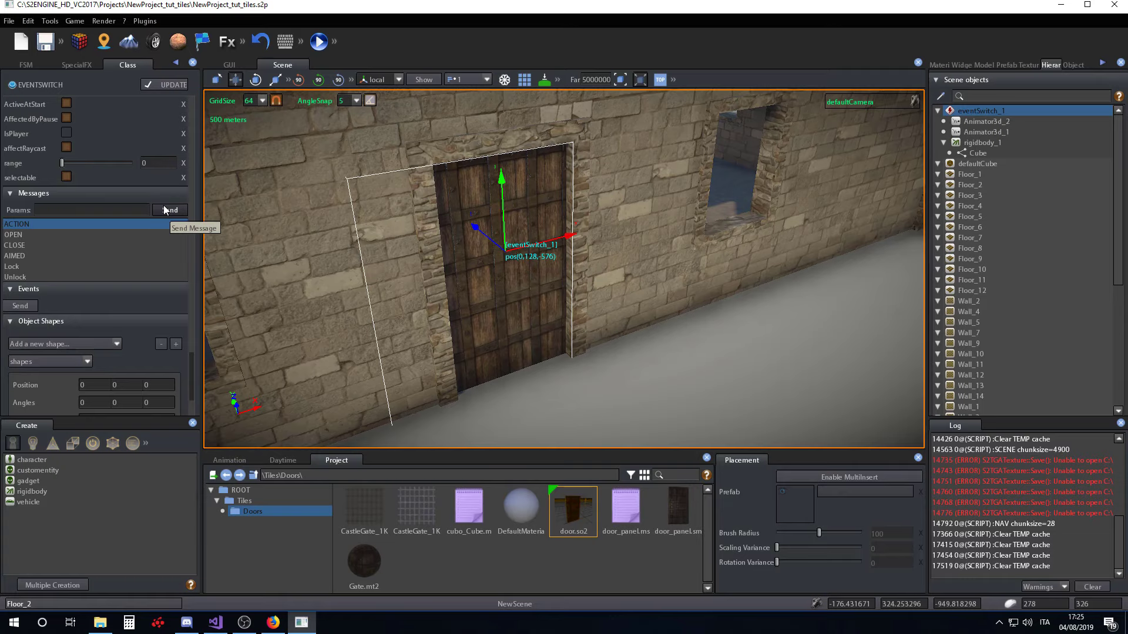
Step: Import the FirstPerson starter asset package into the project
text(dqas)
drag(638, 278, 619, 266)
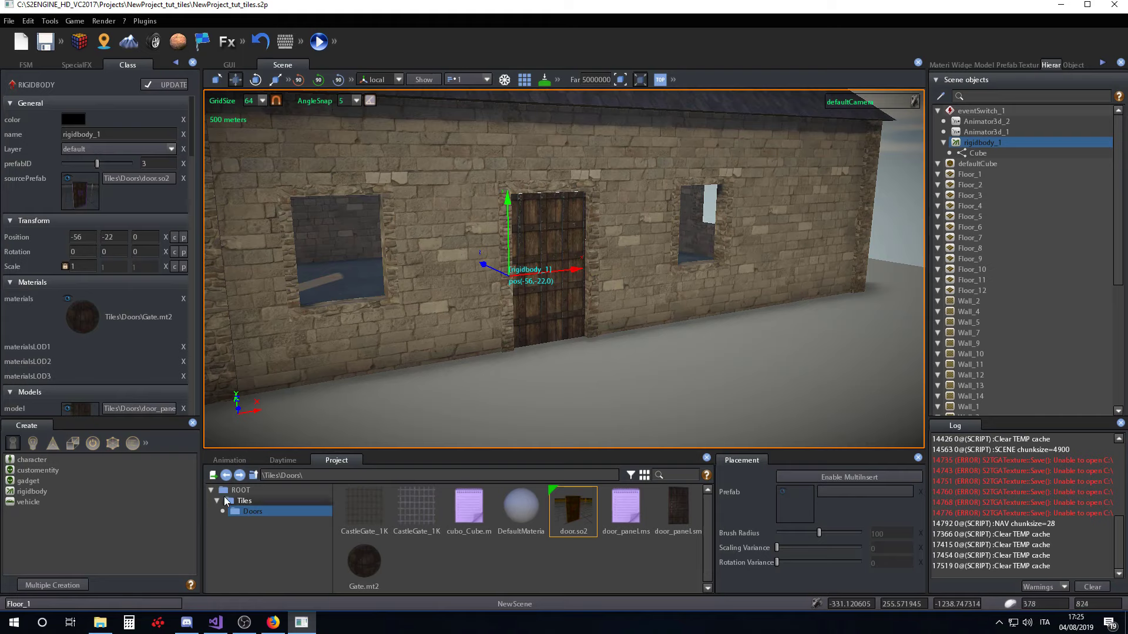
drag(236, 495, 302, 341)
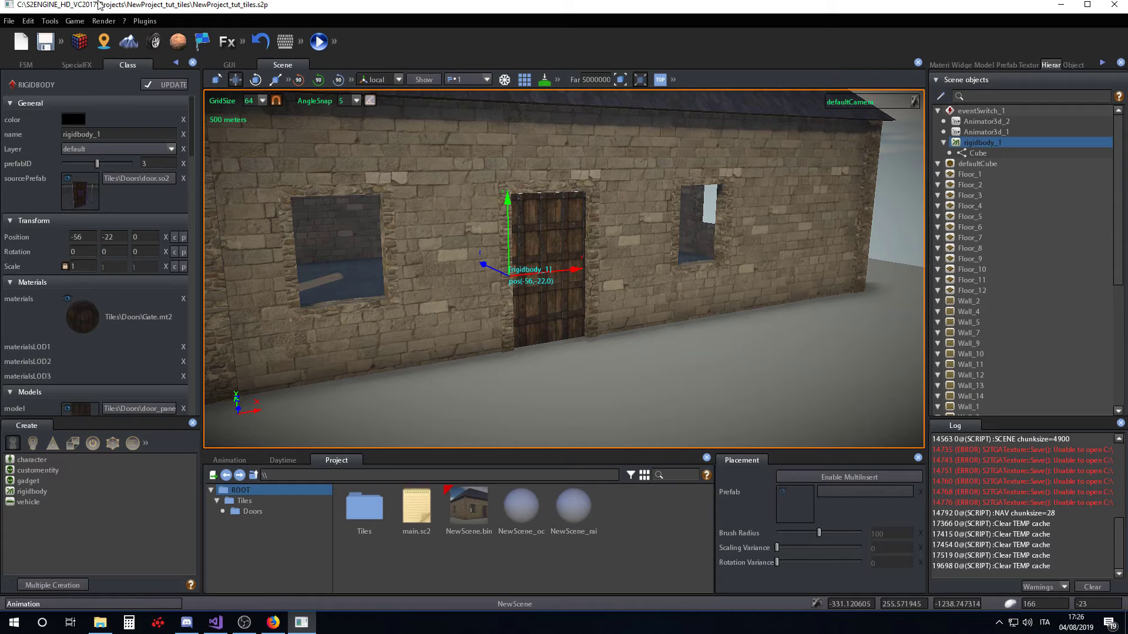
drag(70, 27, 214, 59)
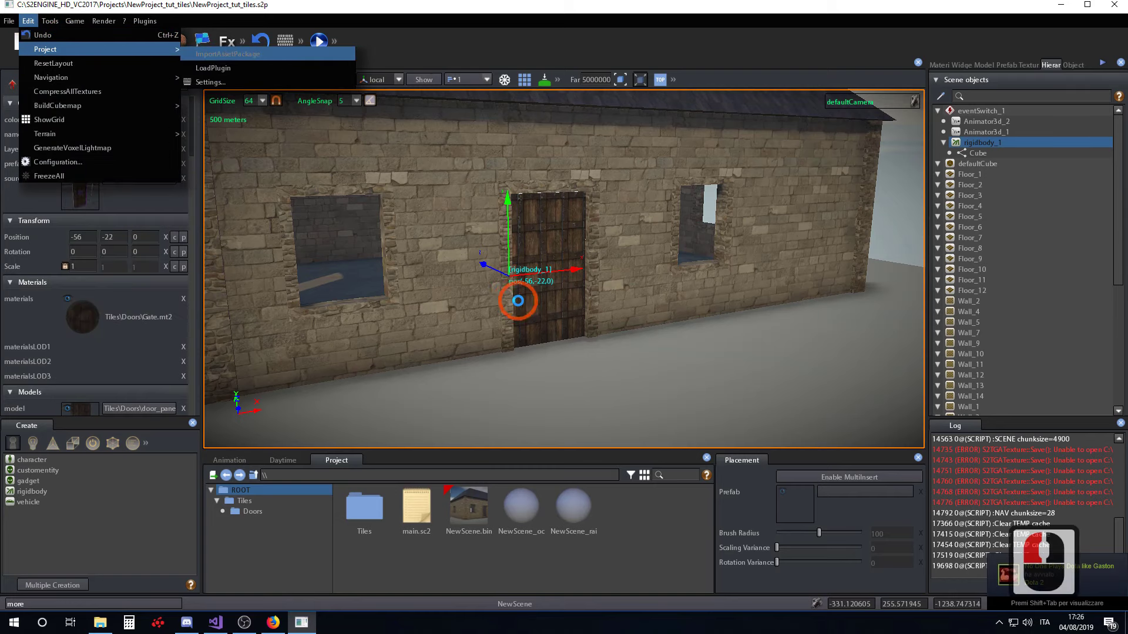
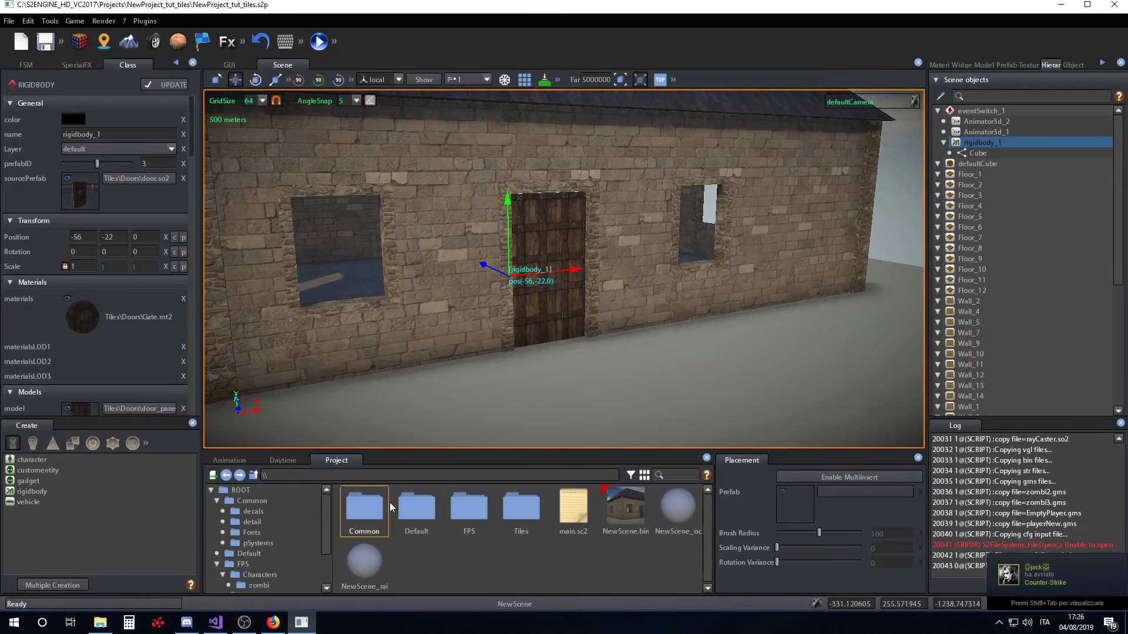
Step: Drop the EmptyPlayer prefab from FPS\player into the scene in front of the house door
drag(472, 514, 474, 514)
drag(475, 514, 541, 513)
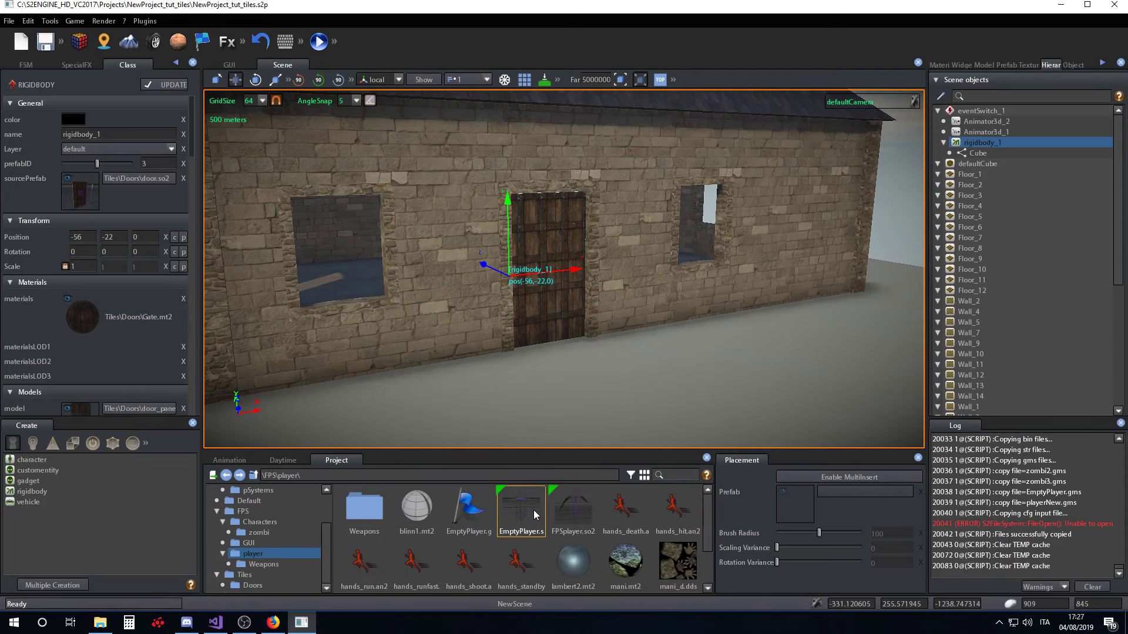
drag(605, 394, 477, 221)
Step: Review the Input action bindings in Project Settings, then close the dialog
right_click(475, 217)
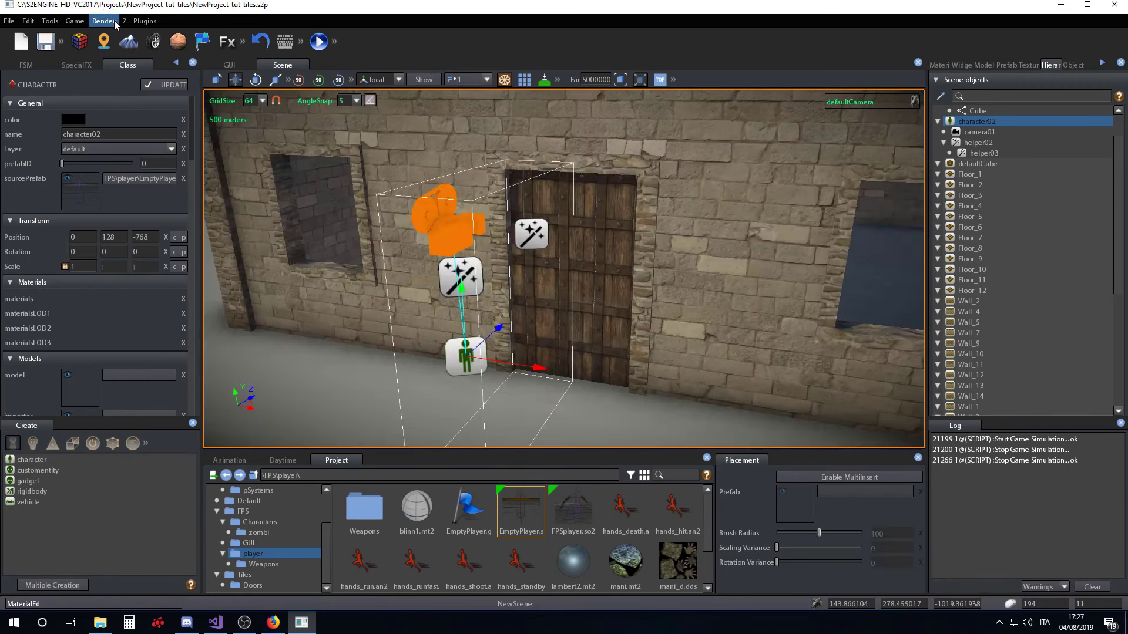
click(117, 27)
click(292, 52)
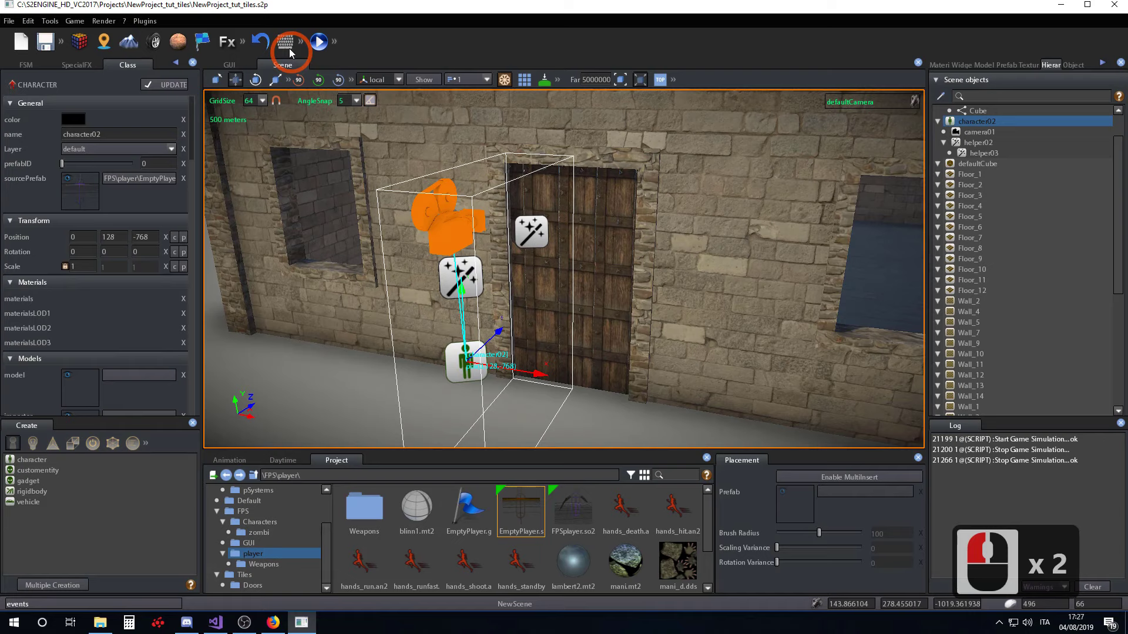
click(462, 232)
click(483, 287)
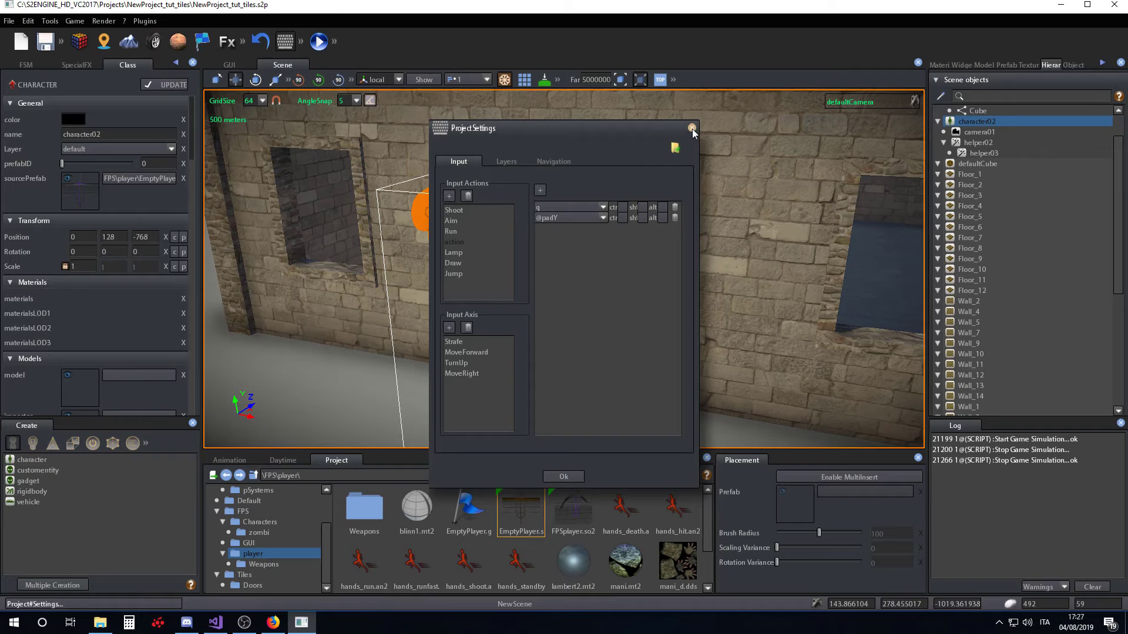
click(697, 136)
Step: Fly the view around the house door to inspect the area
text(aaaw)
right_click(621, 254)
key(F5)
key(w)
key(w)
key(w)
text(dqqsddd)
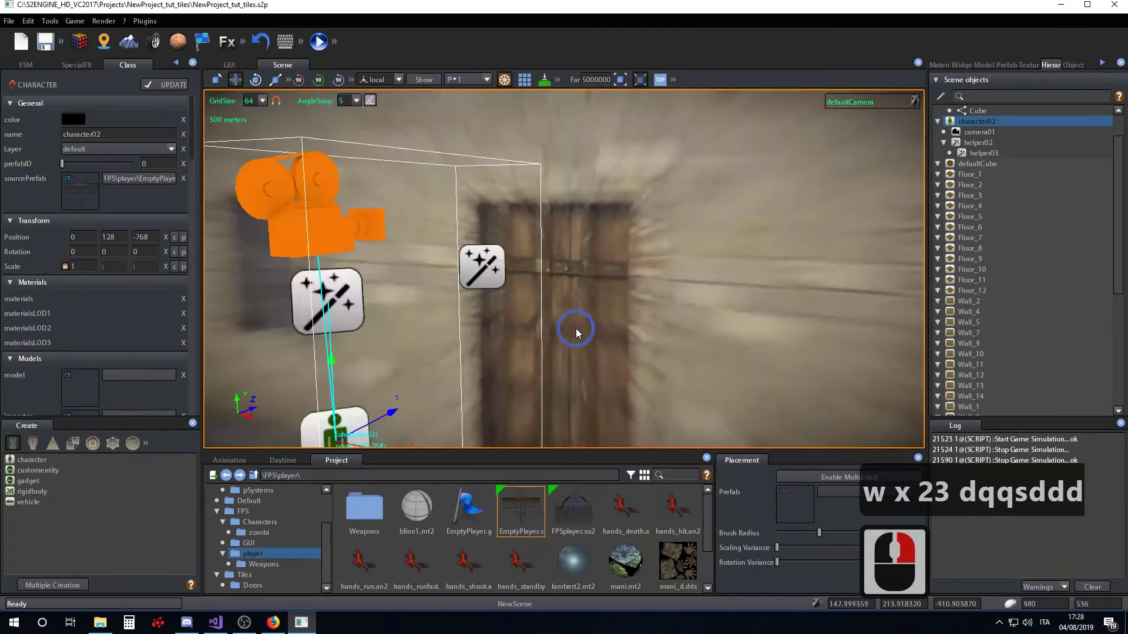
text(w)
right_click(690, 359)
text(a)
right_click(676, 361)
key(w)
right_click(693, 354)
right_click(688, 358)
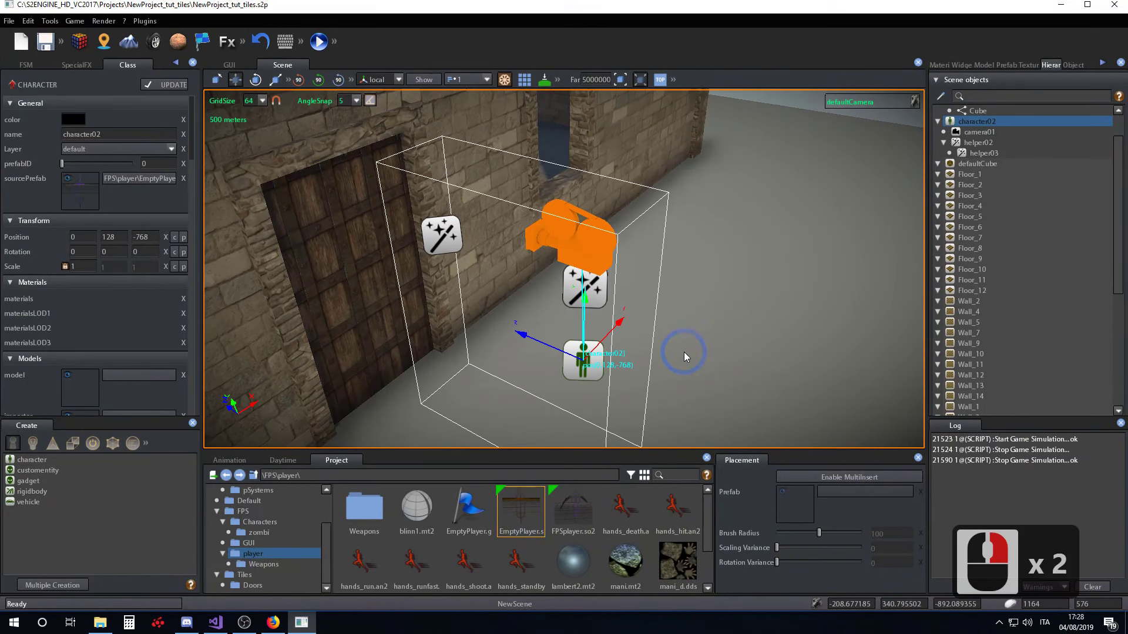
Step: Delete the EmptyPlayer character02 from the scene and show the active scene objects list
click(965, 73)
key(Delete)
right_click(959, 205)
click(727, 200)
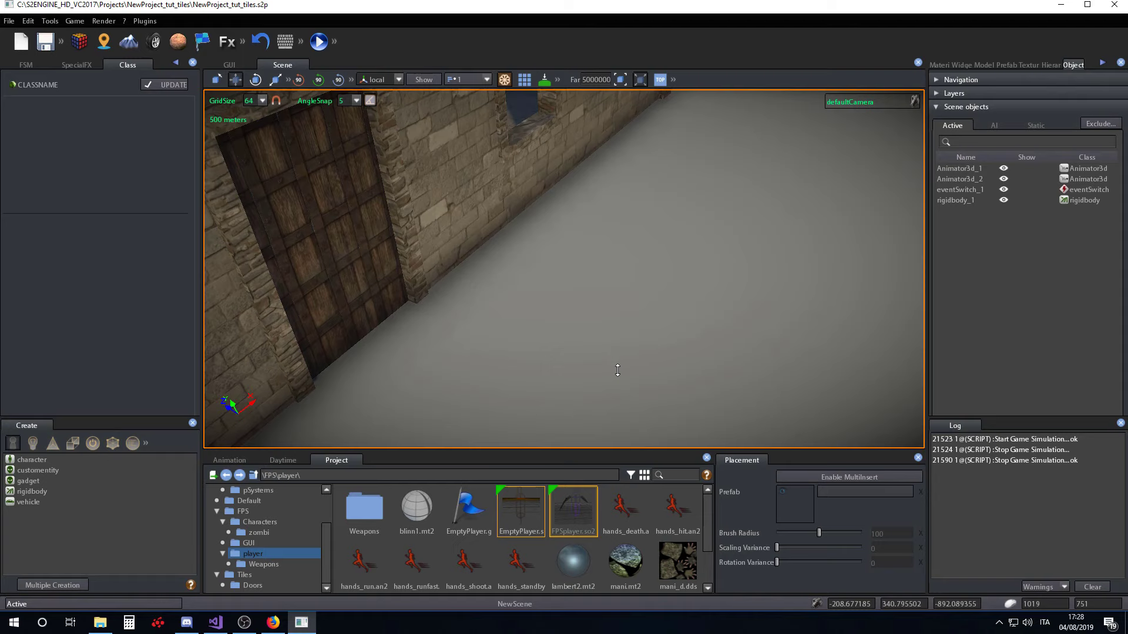
click(626, 304)
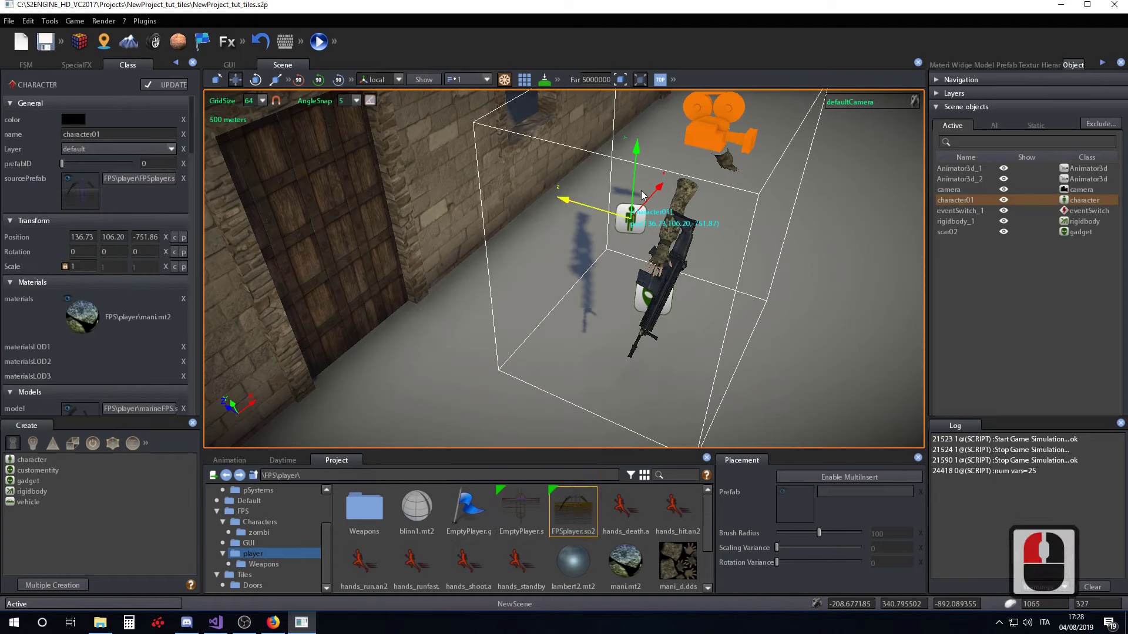
click(639, 181)
text(qde)
right_click(669, 205)
click(507, 88)
key(a)
right_click(639, 286)
click(511, 93)
text(wd)
right_click(630, 256)
right_click(629, 257)
key(F5)
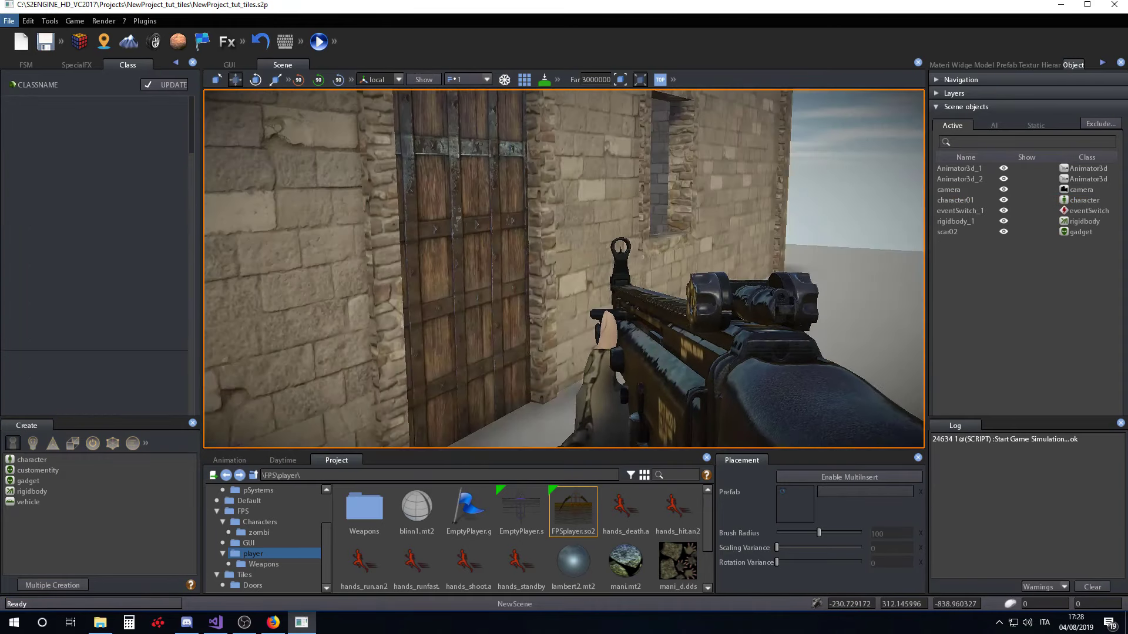
key(w)
key(w)
key(w)
key(s)
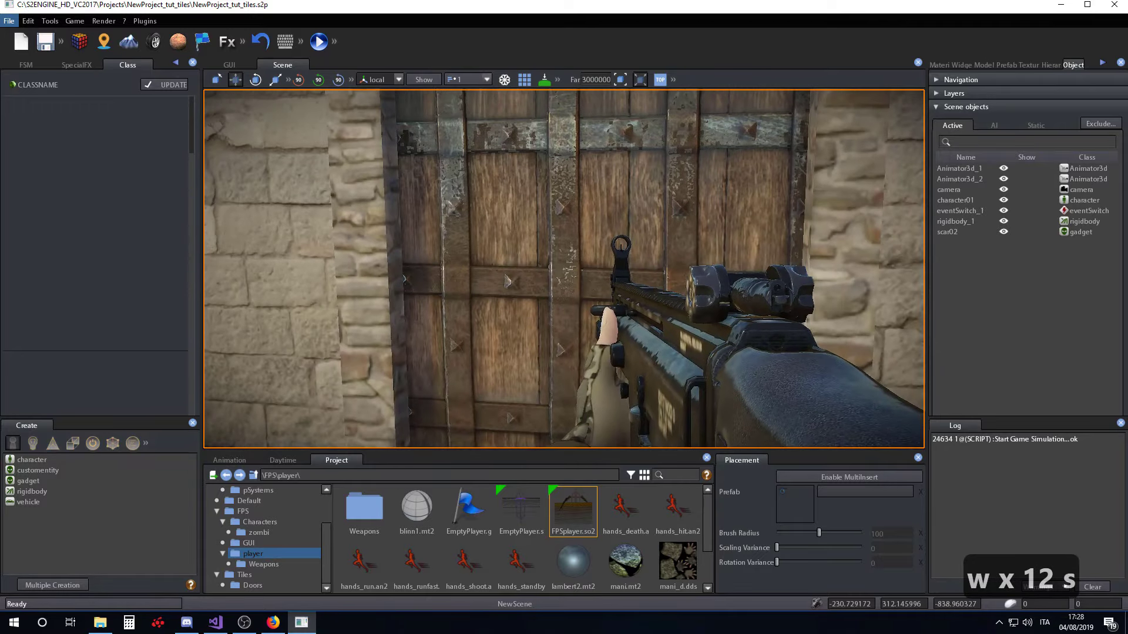
text(w x 12 sq)
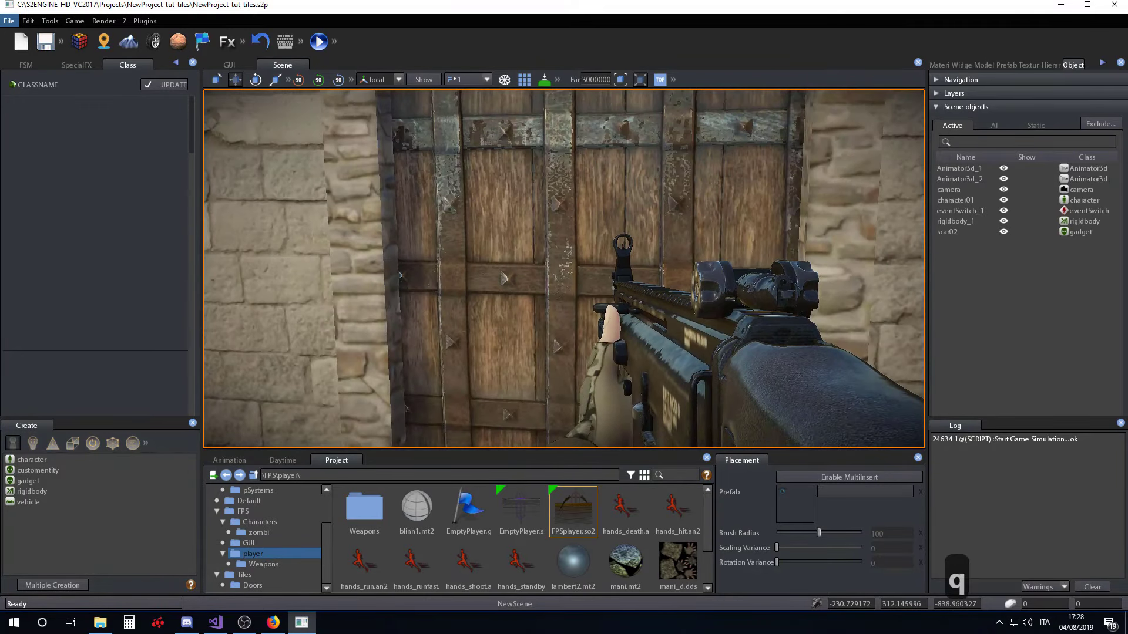
key(BackSpace)
text(qw)
key(a)
text(a)
key(a)
key(a)
key(a)
key(w)
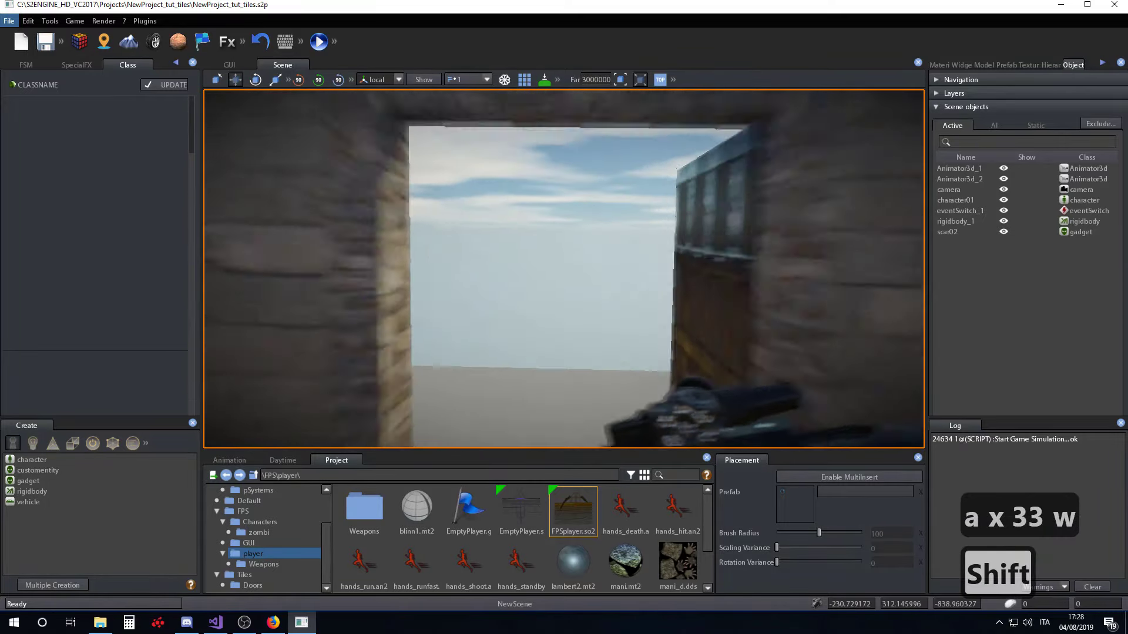
key(a)
text(asq)
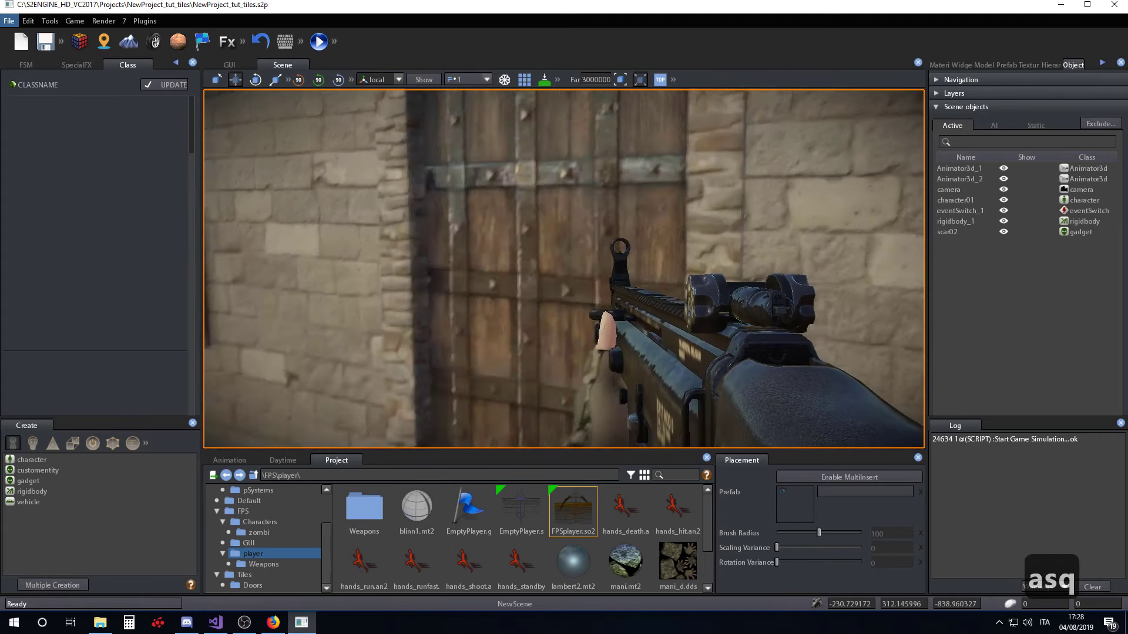
text(q)
key(Escape)
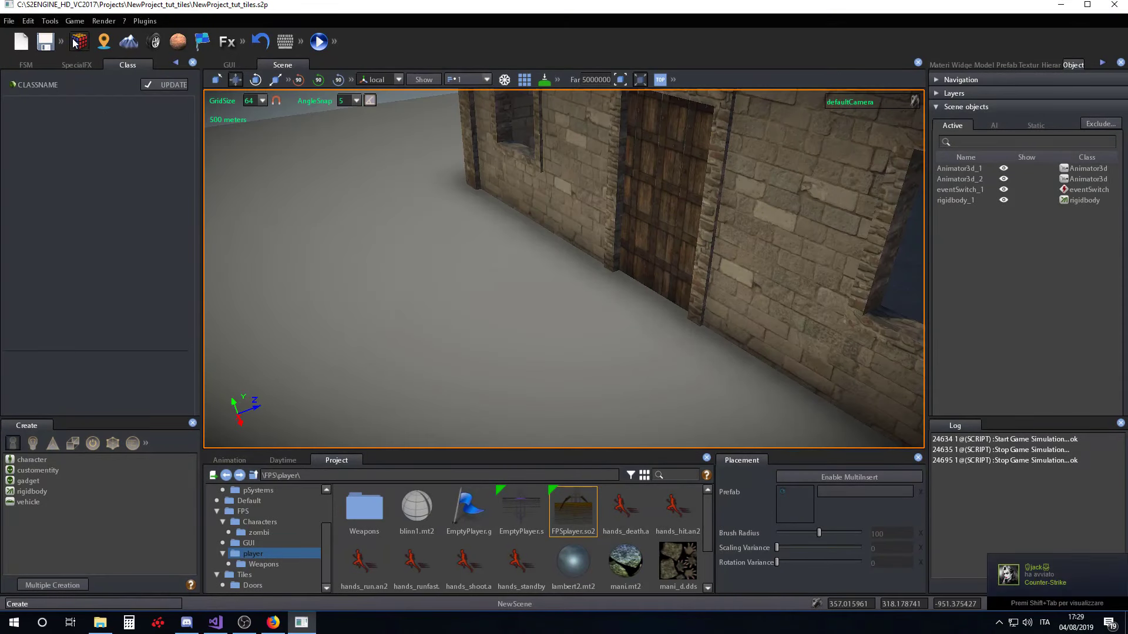
Step: Place the TP_player.so2 prefab from TPS\player in front of the house door
drag(35, 26, 134, 50)
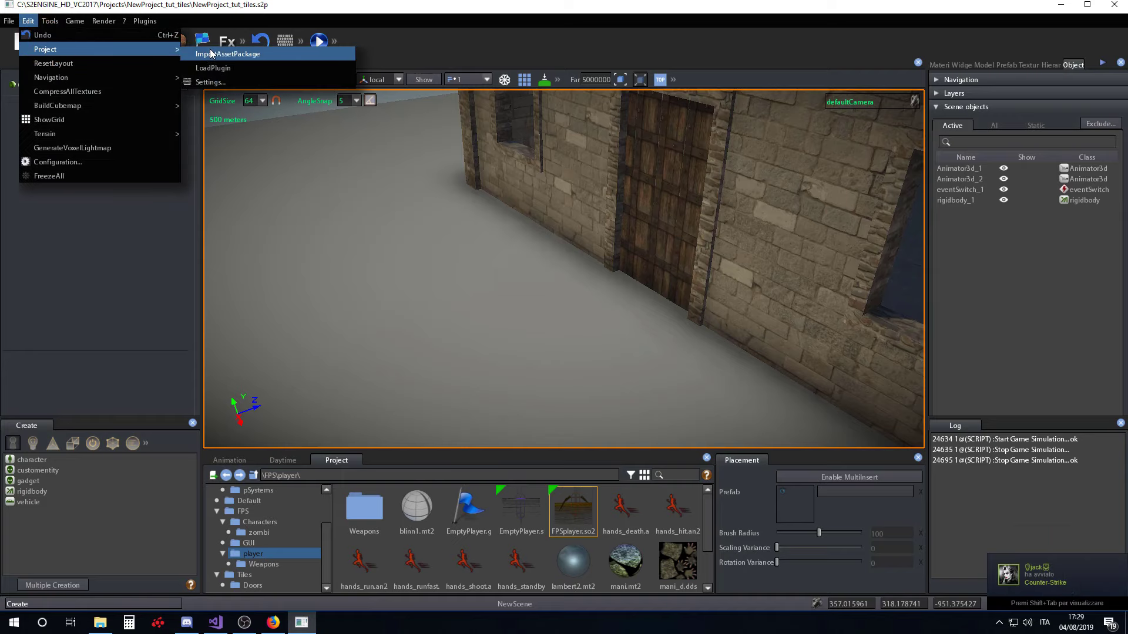
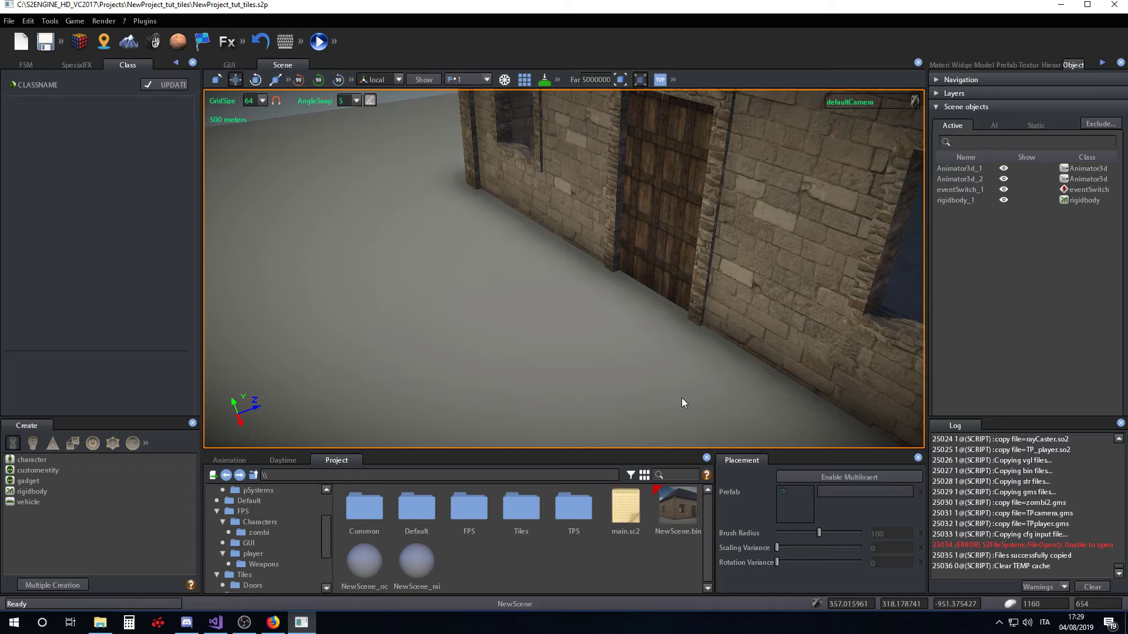
click(532, 539)
drag(635, 474, 661, 357)
drag(658, 375, 562, 563)
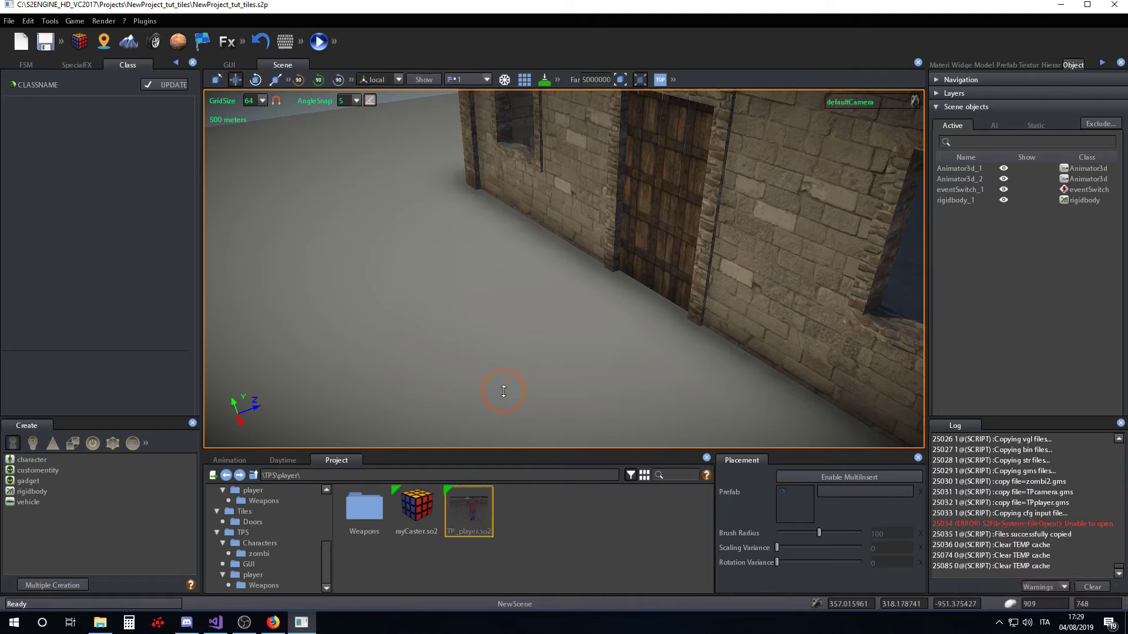
Step: Raise the TPS player's camera above the character, start play and walk toward the door
click(511, 385)
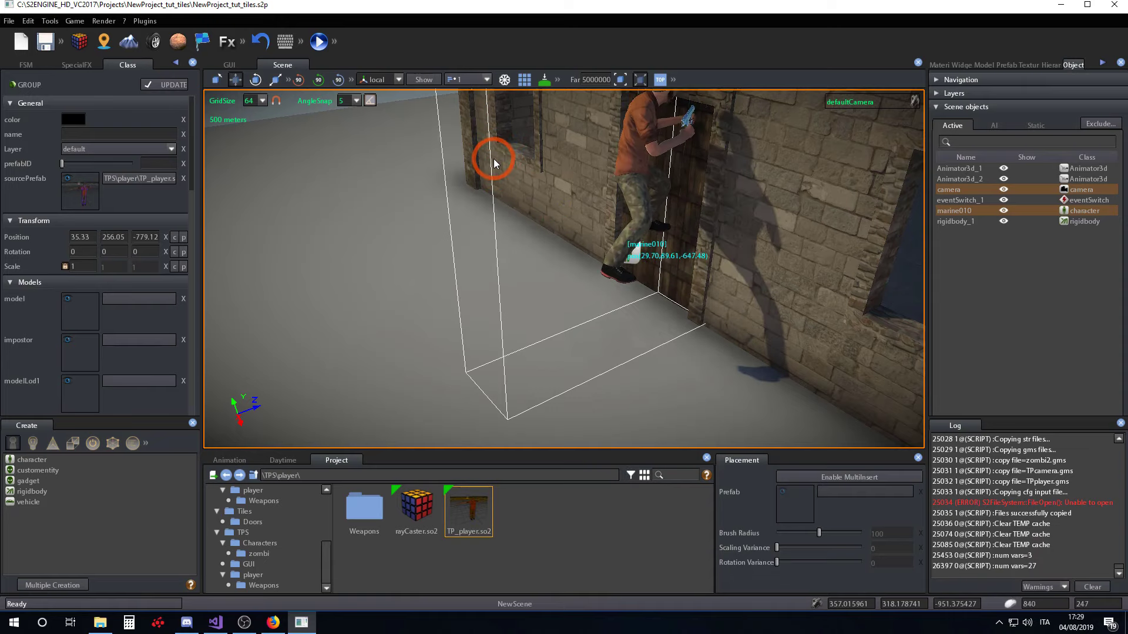
click(496, 174)
key(a)
text(aaa)
key(a)
key(a)
key(a)
right_click(692, 277)
right_click(692, 278)
Step: Walk the marine010 character up to and through the opening house door
key(F5)
key(w)
text(www)
key(w)
key(w)
key(w)
key(q)
key(q)
key(w)
text(qqwww)
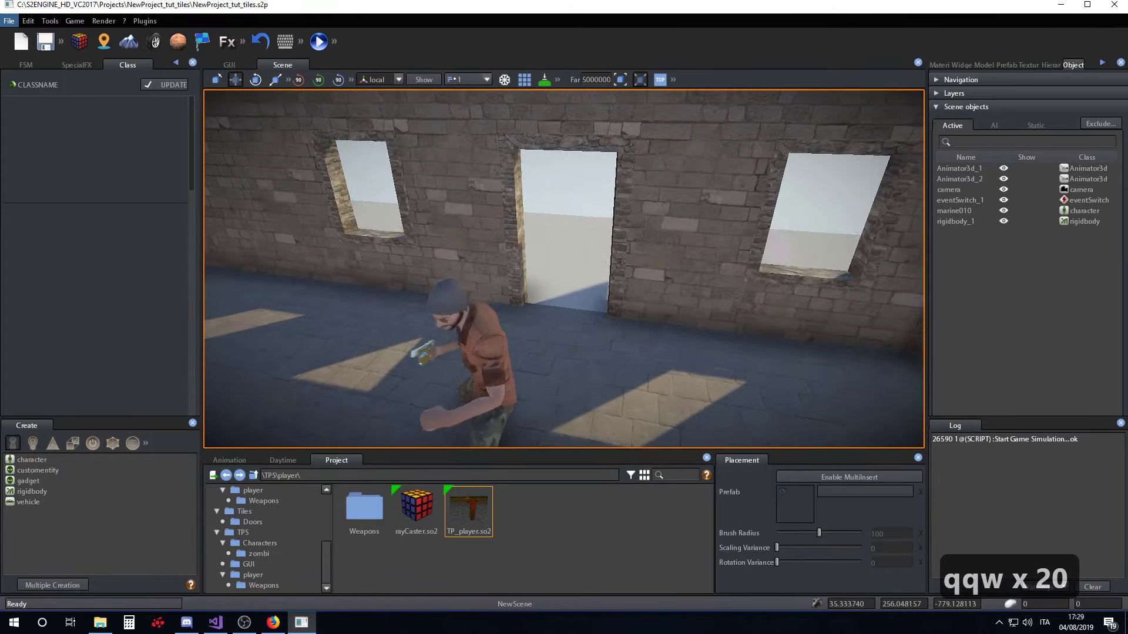
Step: Move the character around inside the house, then stop playing and return to editing
key(a)
text(www)
key(w)
key(w)
key(w)
text(aa)
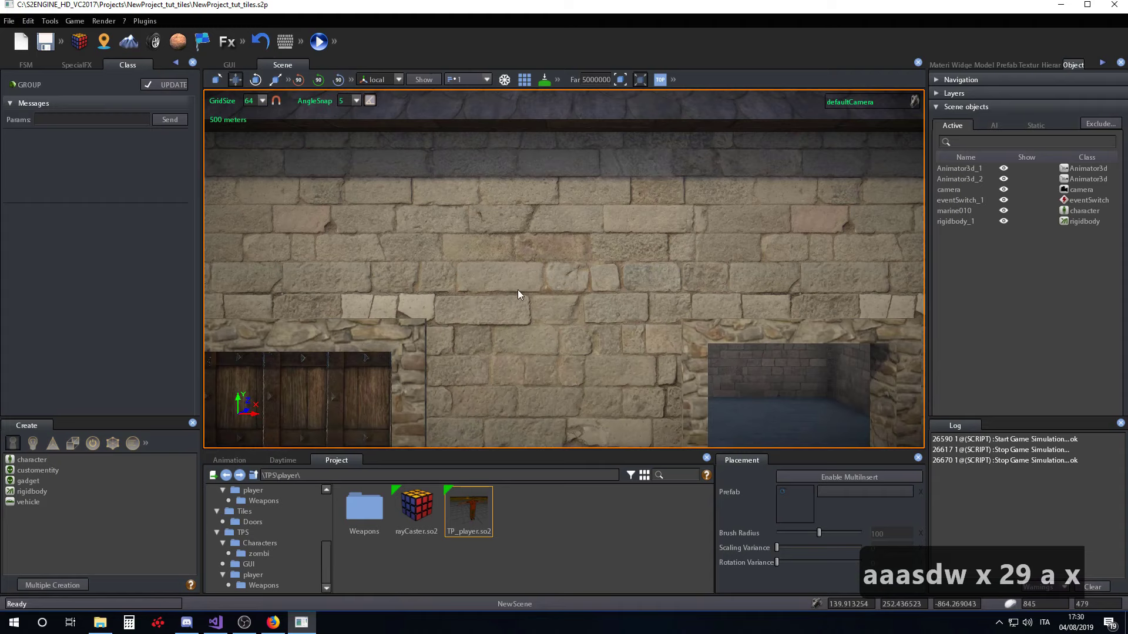
middle_click(490, 326)
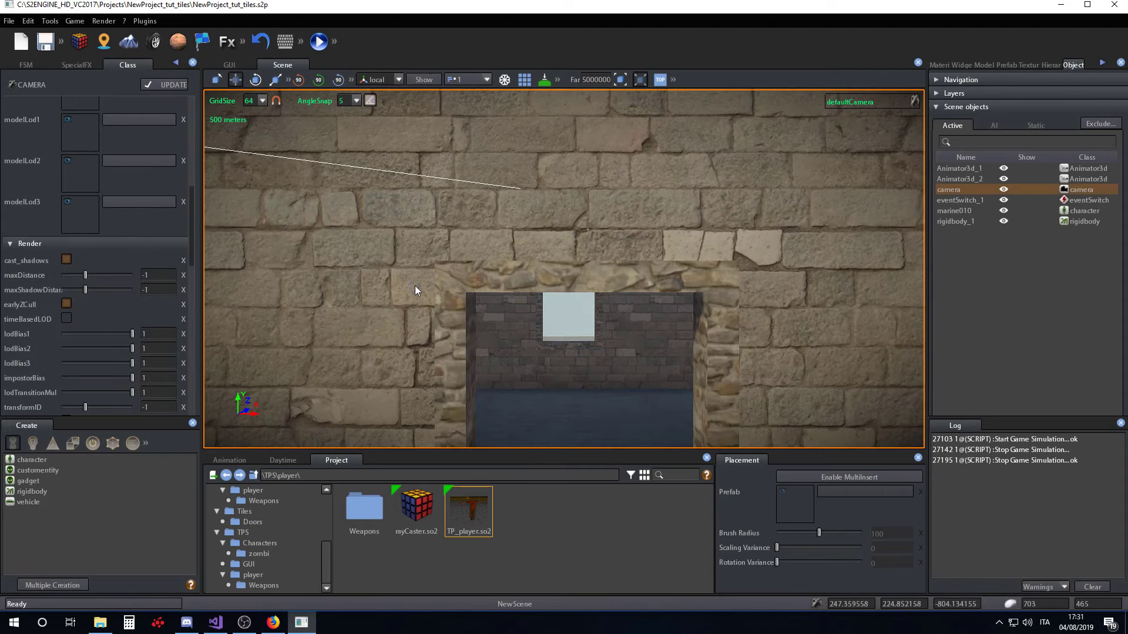